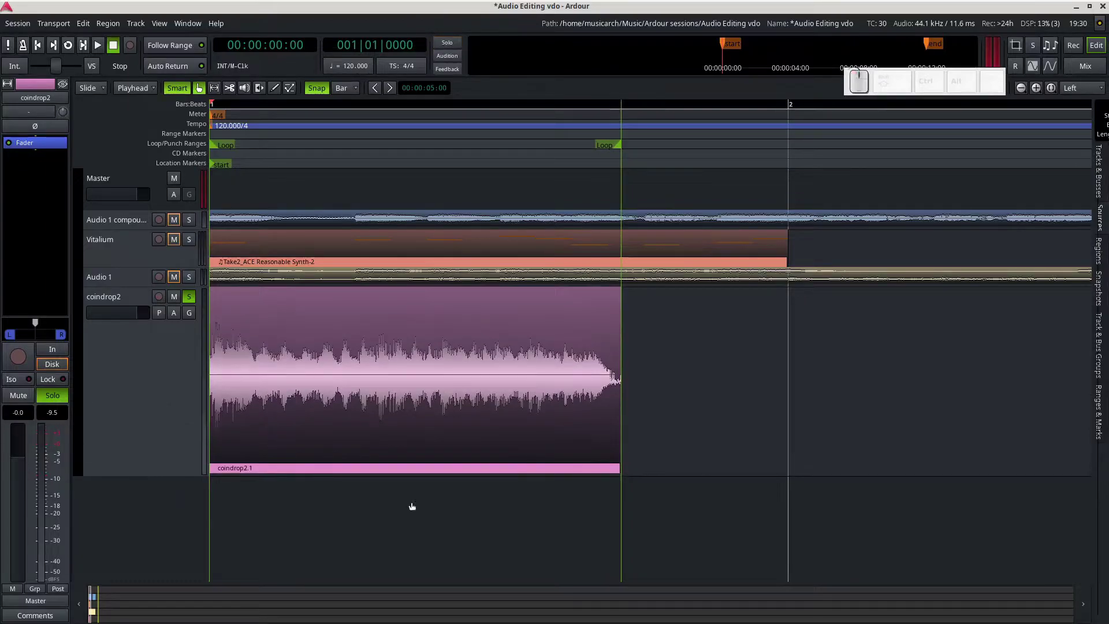
Enable Fade Out on the coindrop2.1 clip from its region Fades menu.
key(g)
right_click(472, 423)
click(476, 424)
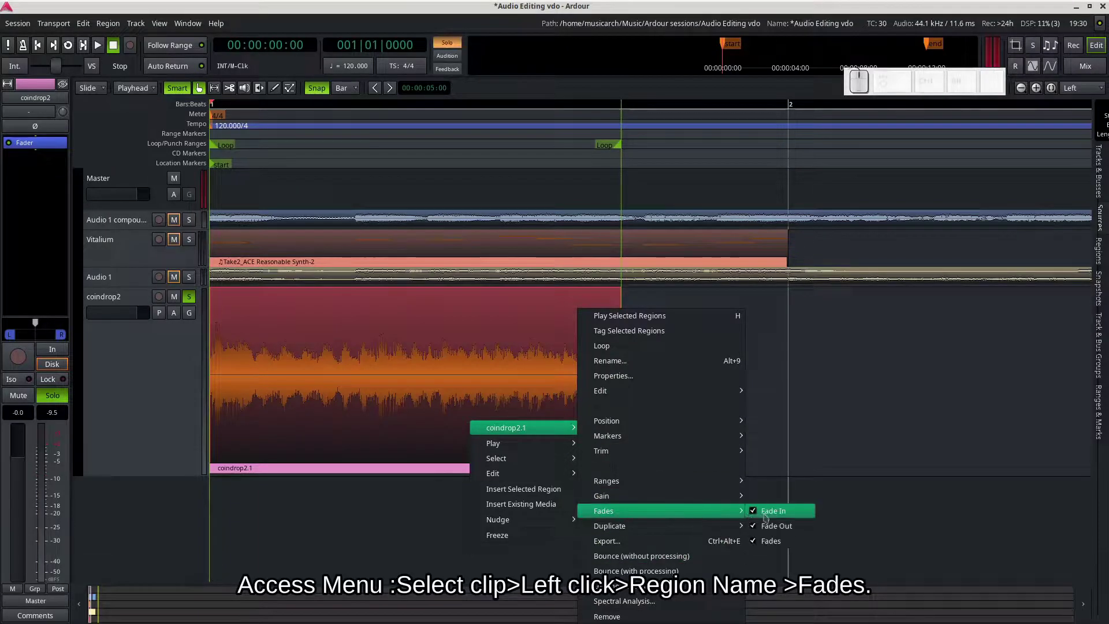
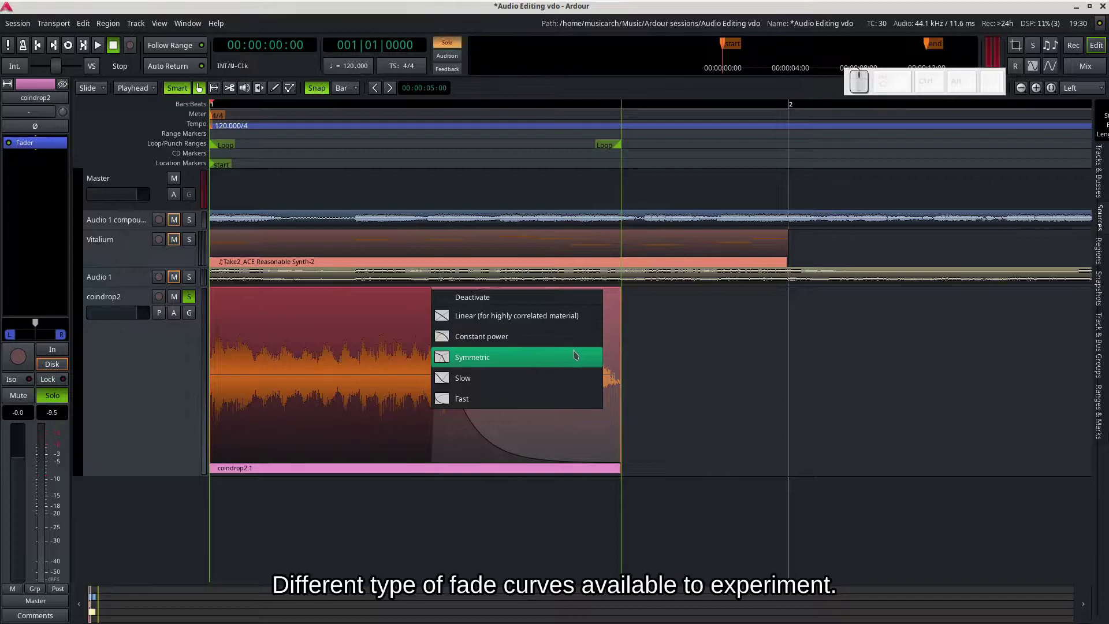
Set the coindrop2.1 fade-out curve to Symmetric.
click(579, 388)
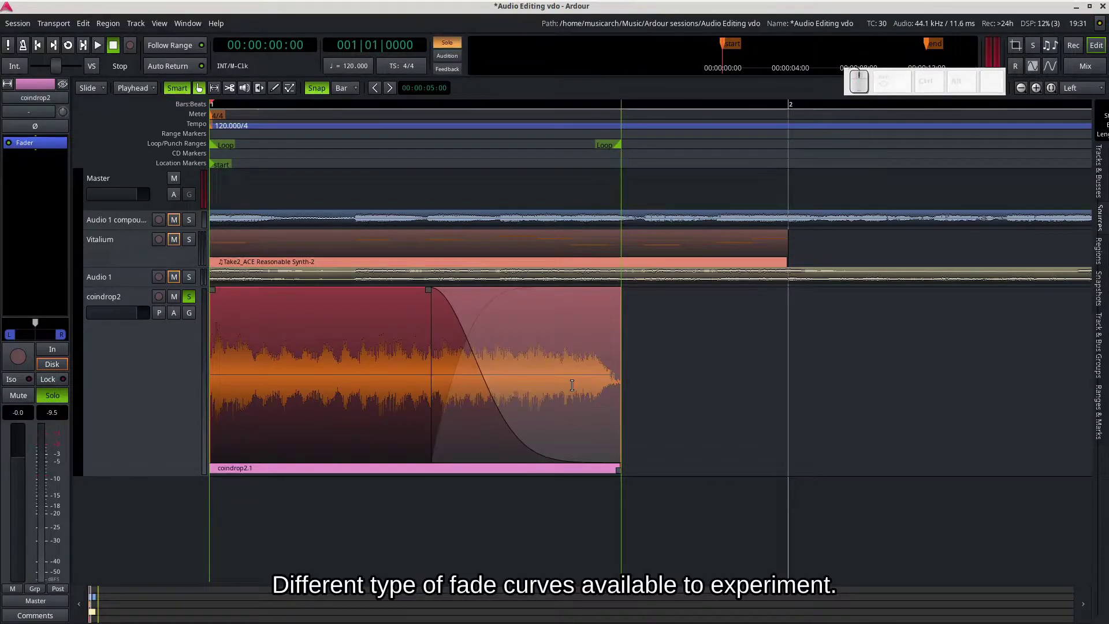
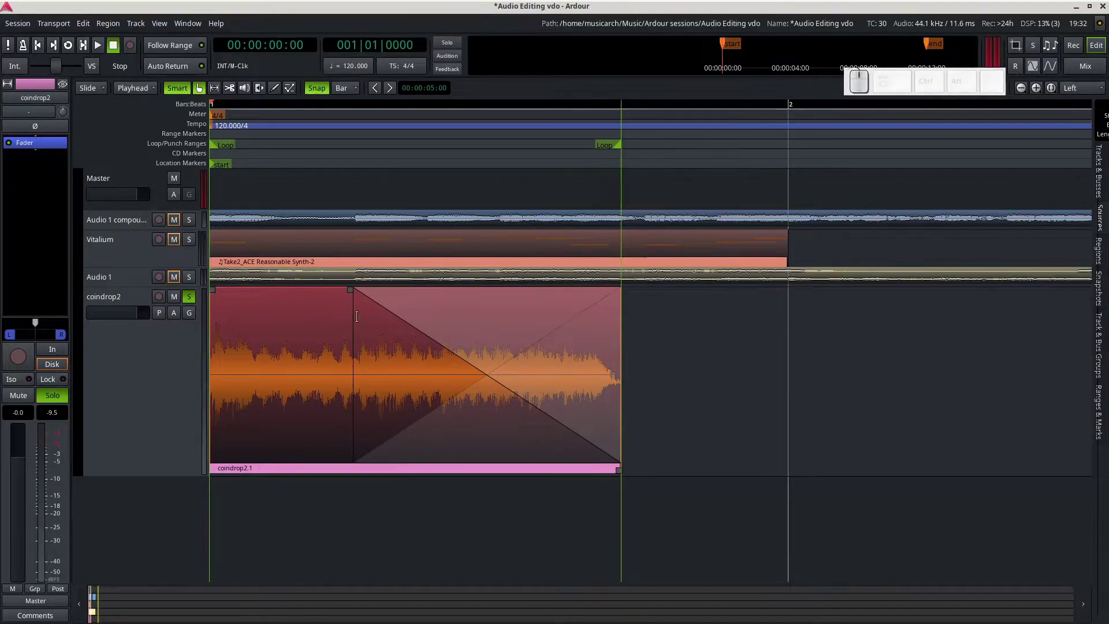
Bring up the fade curve choices on coindrop2.1 to start shaping its fade-in.
right_click(358, 294)
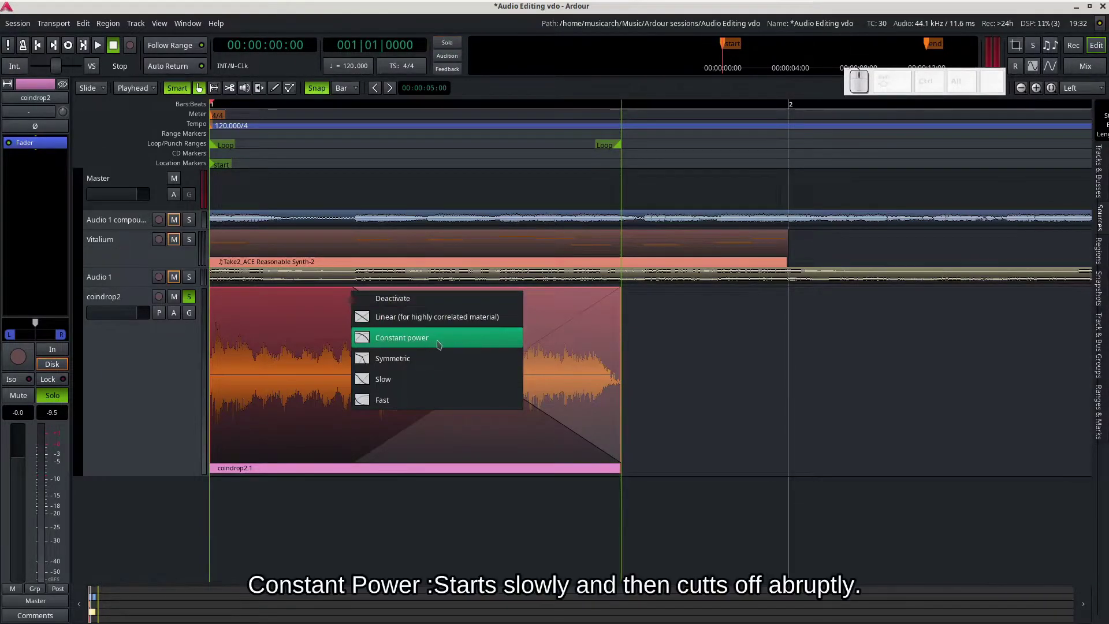
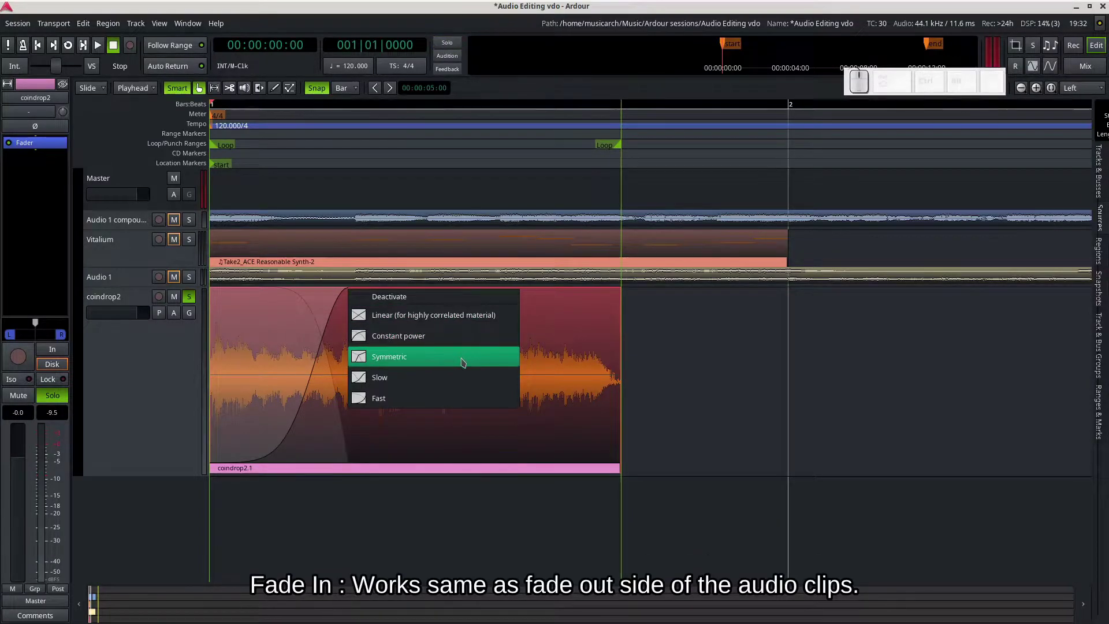
Set the coindrop2.1 fade-in curve to Symmetric.
click(431, 460)
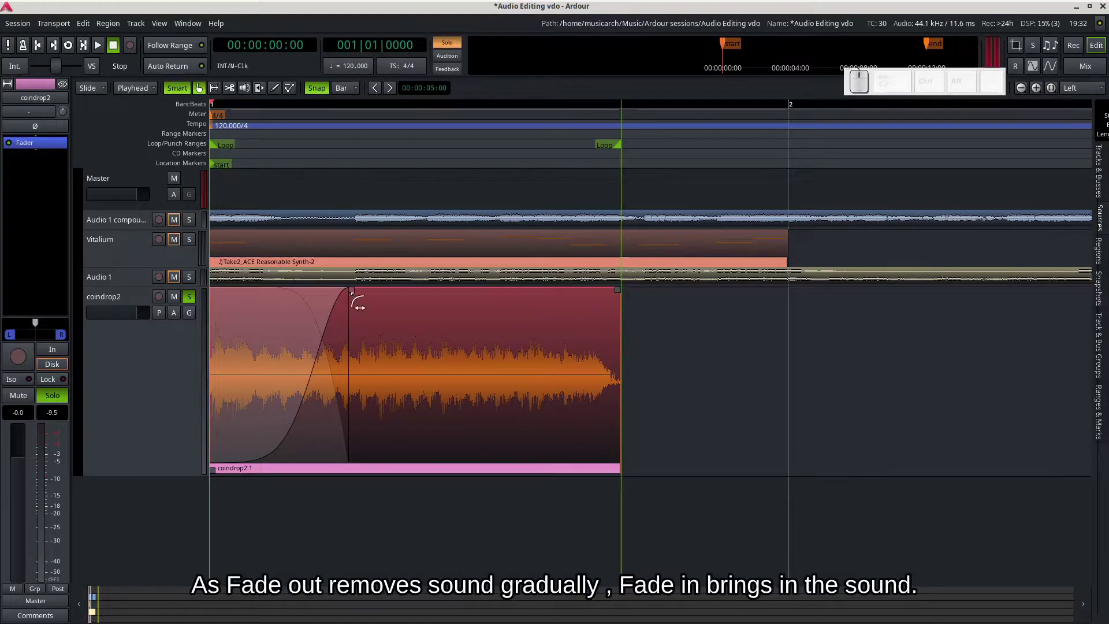
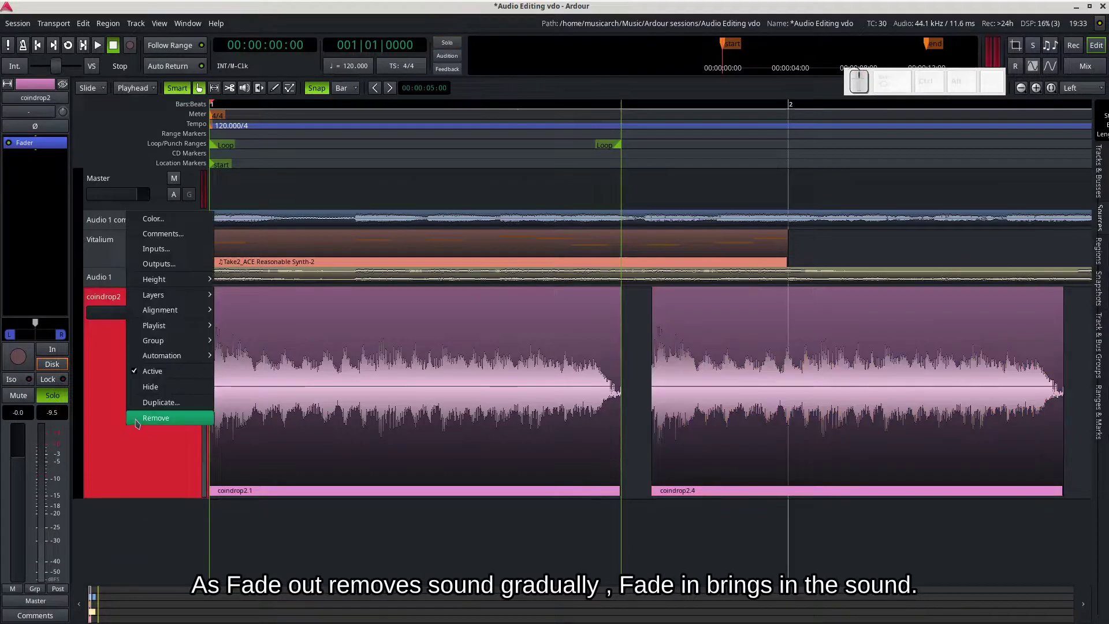
Bring up the coindrop2 track's options to set its Layers to Stacked.
click(129, 486)
click(142, 386)
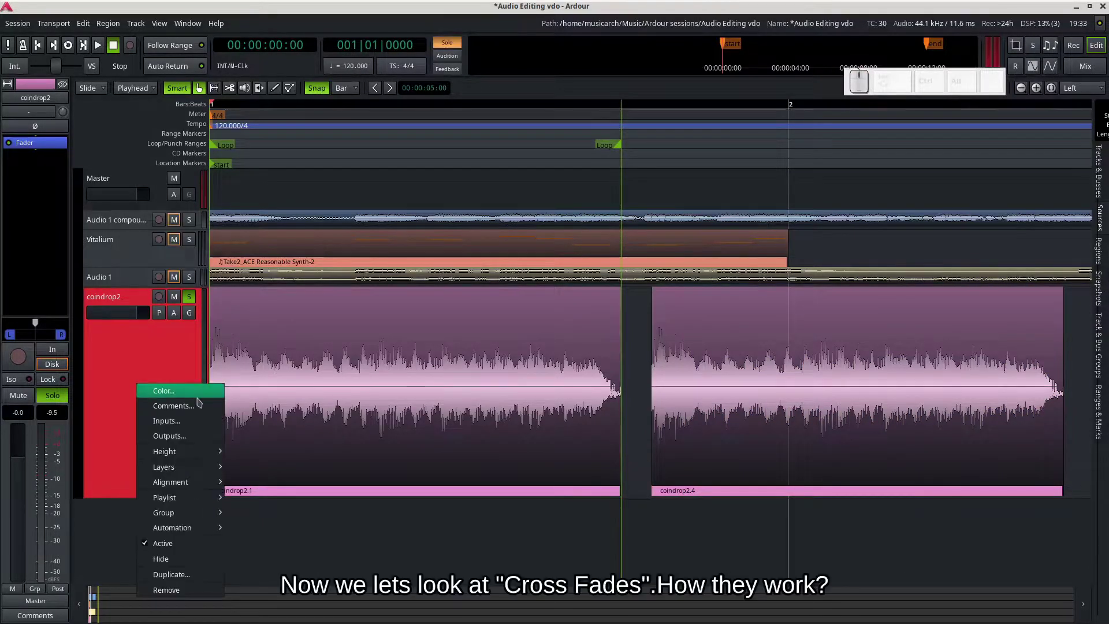
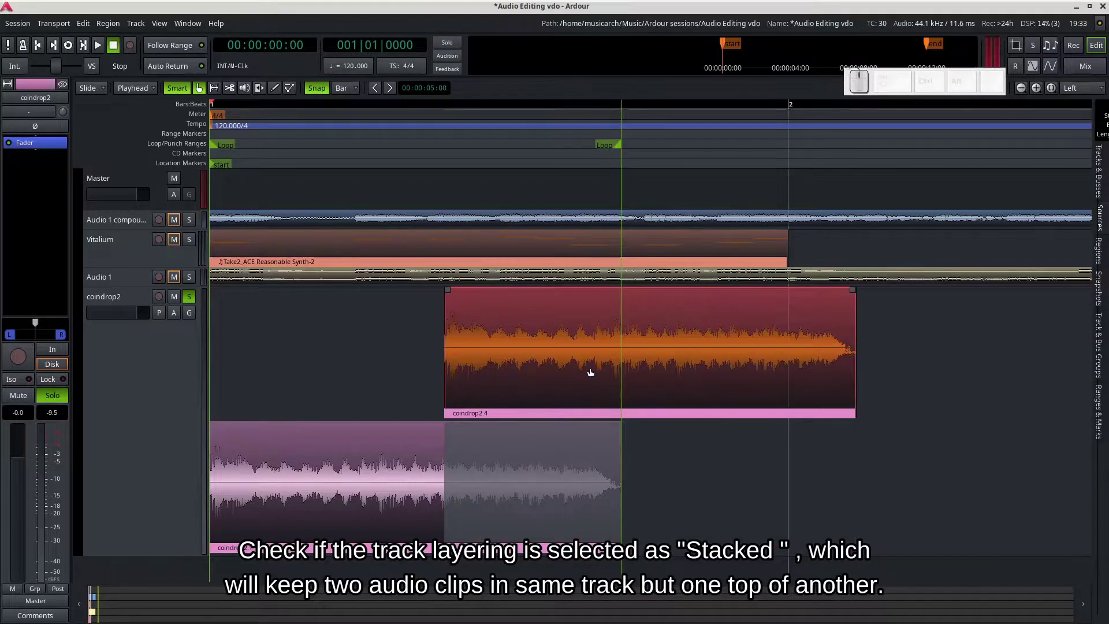
Adjust the second clip via its region menu and slide coindrop2.5 over the tail of coindrop2.1.
click(725, 382)
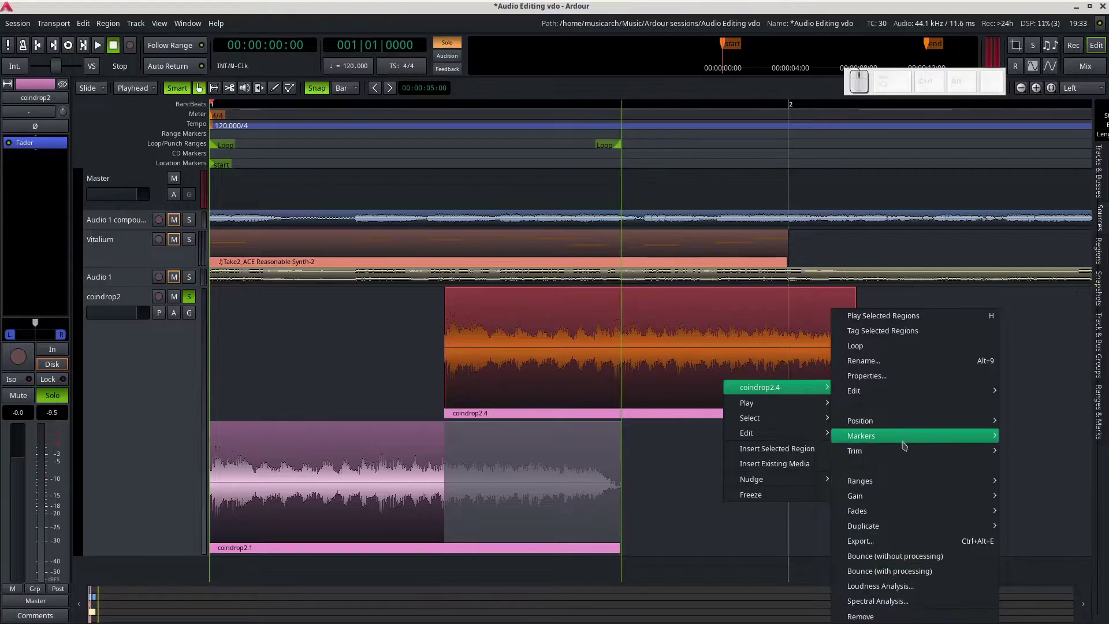
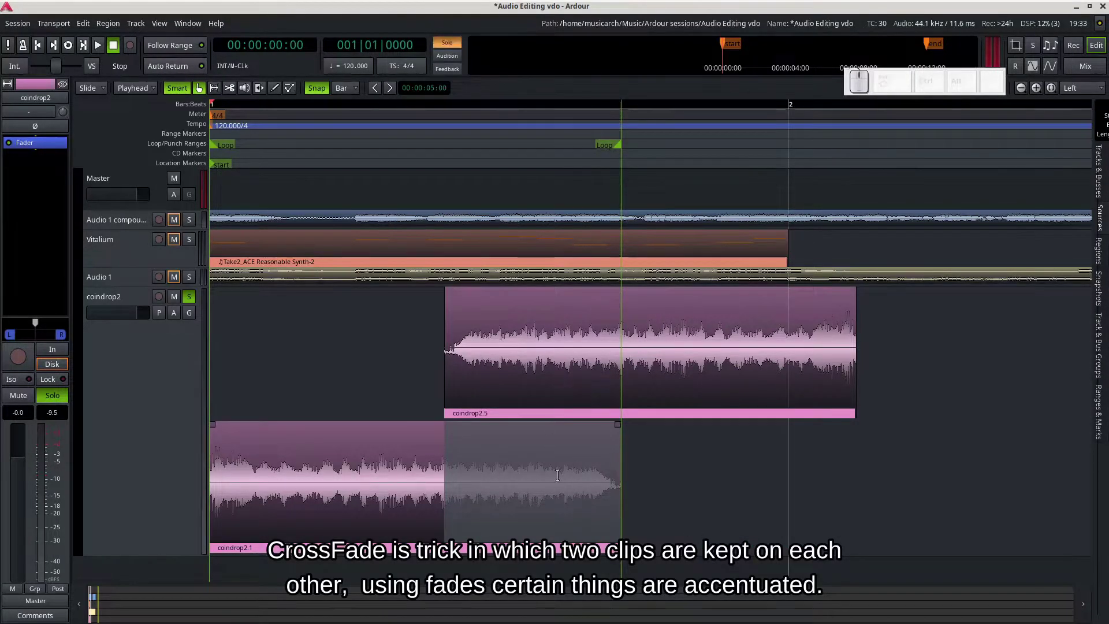
click(549, 398)
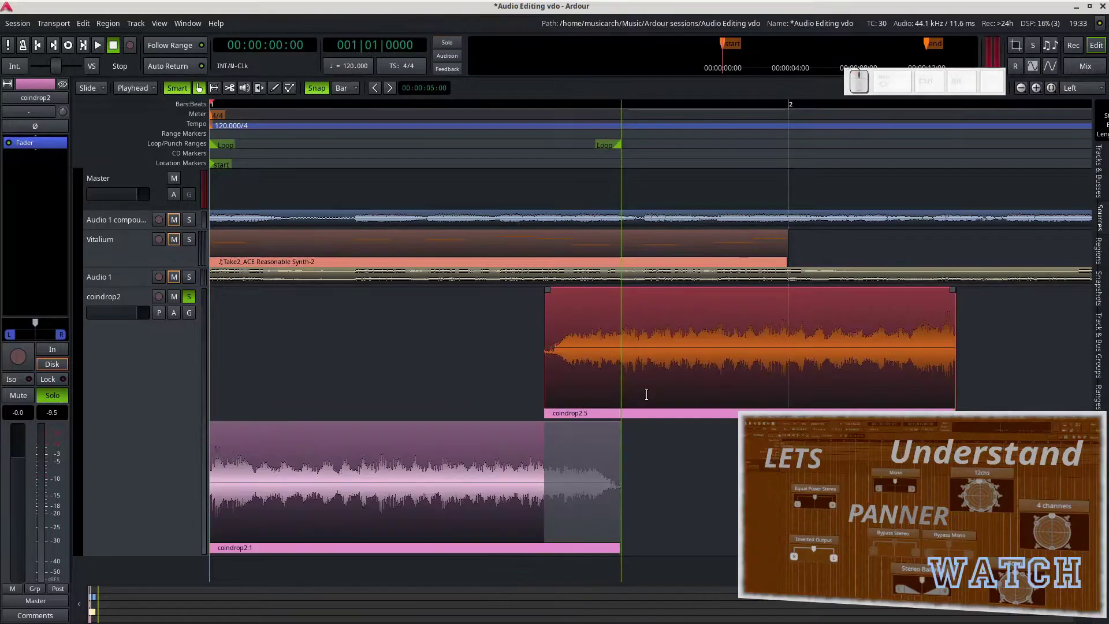
click(639, 394)
click(568, 386)
click(494, 394)
click(565, 392)
click(619, 389)
click(659, 384)
drag(607, 387, 582, 385)
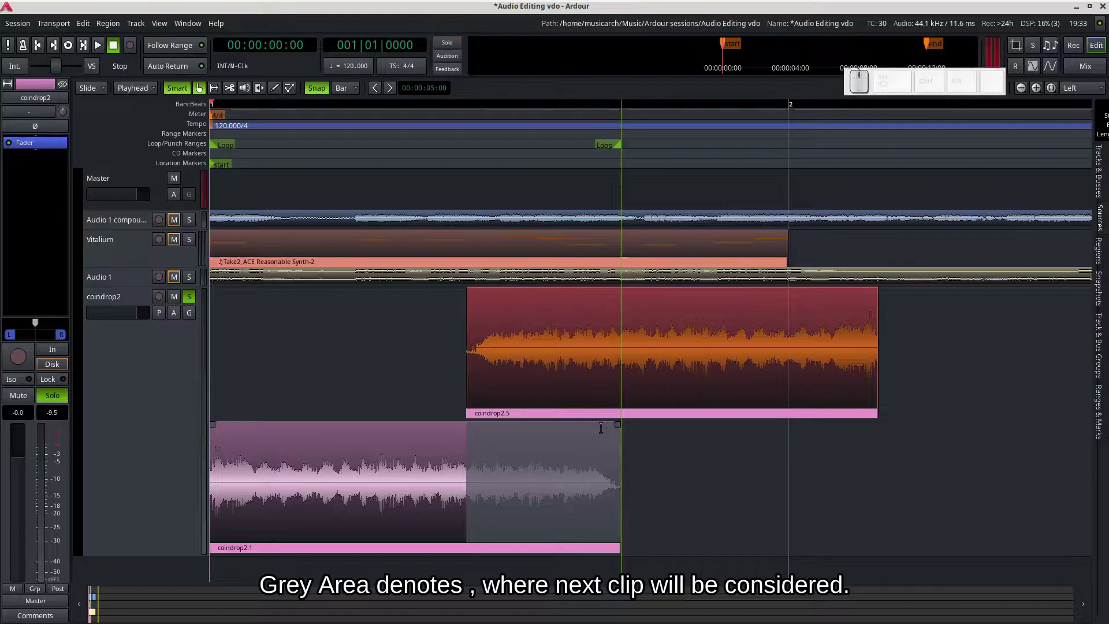
Play back the overlapping coin-drop clips a few times, then stop at the start.
key(space)
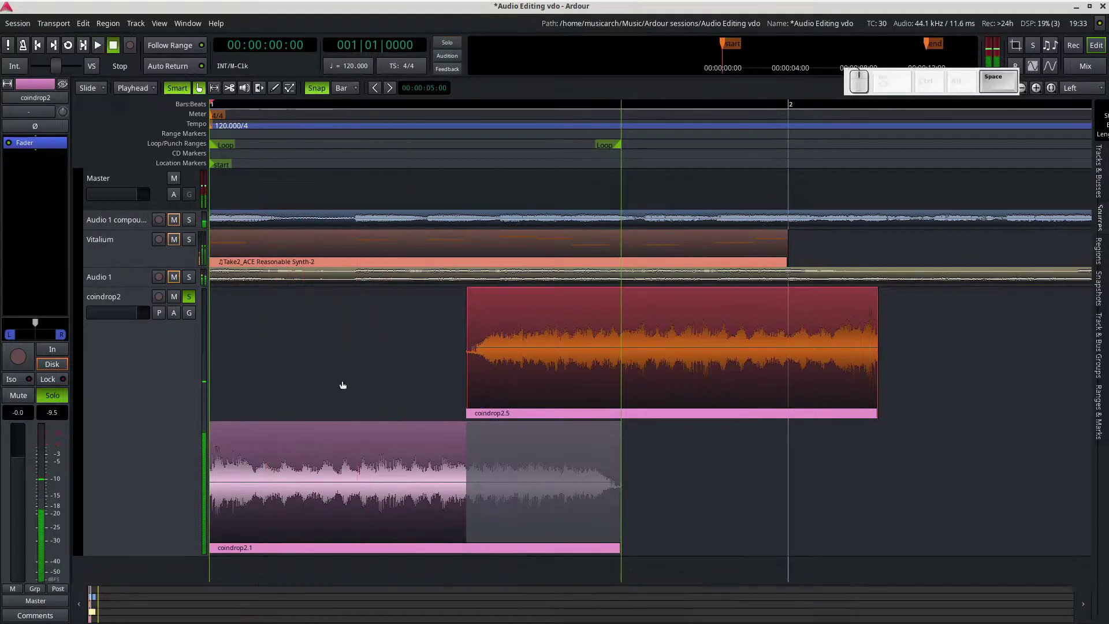
key(space)
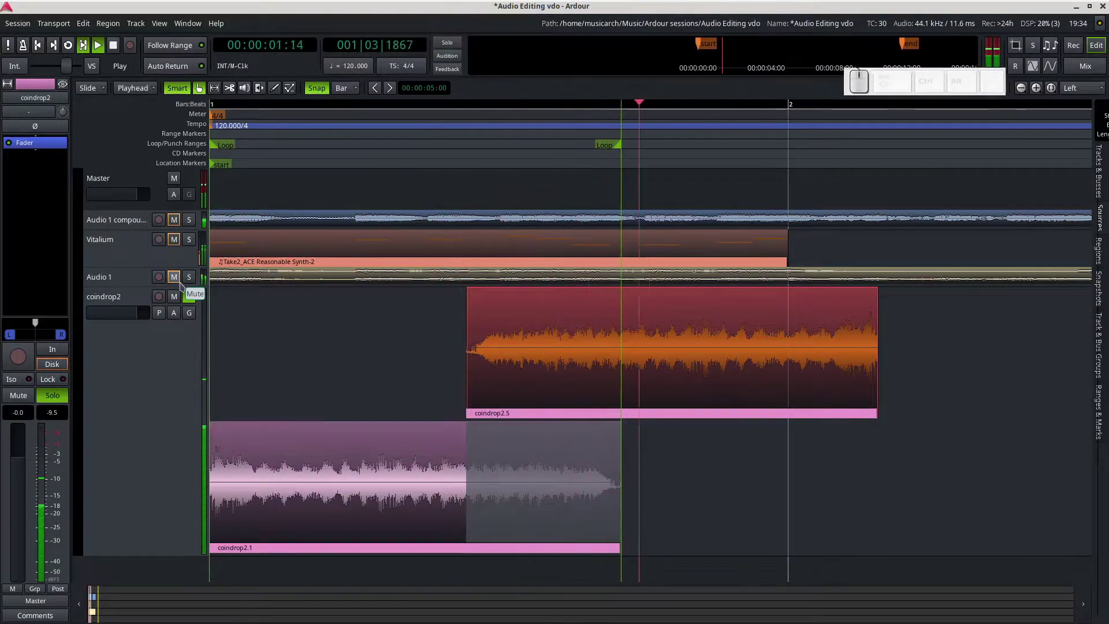
key(space)
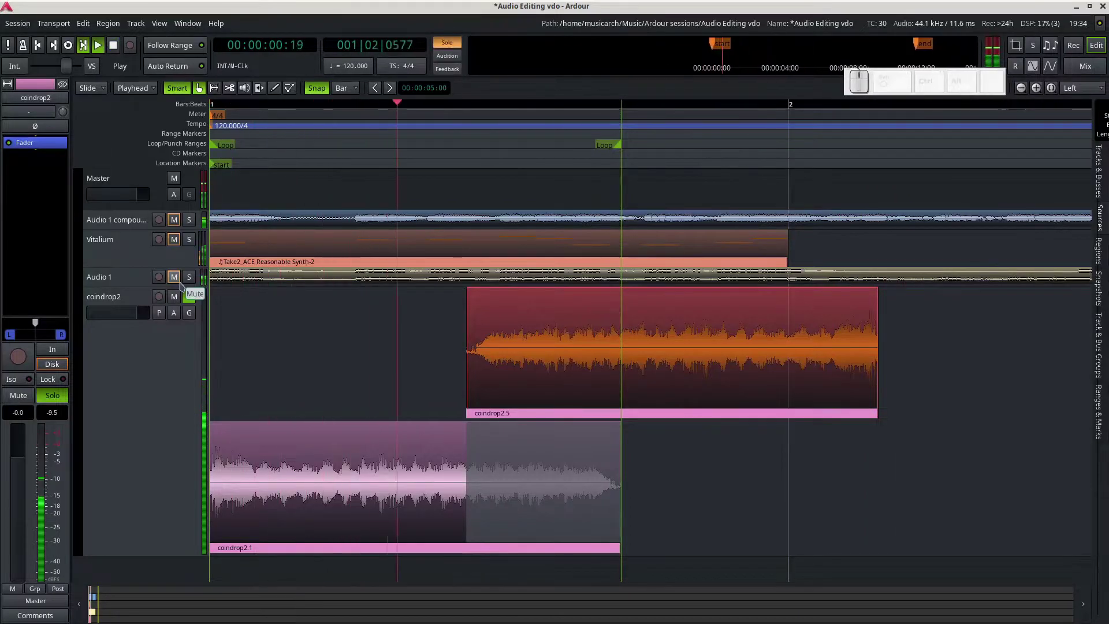
key(space)
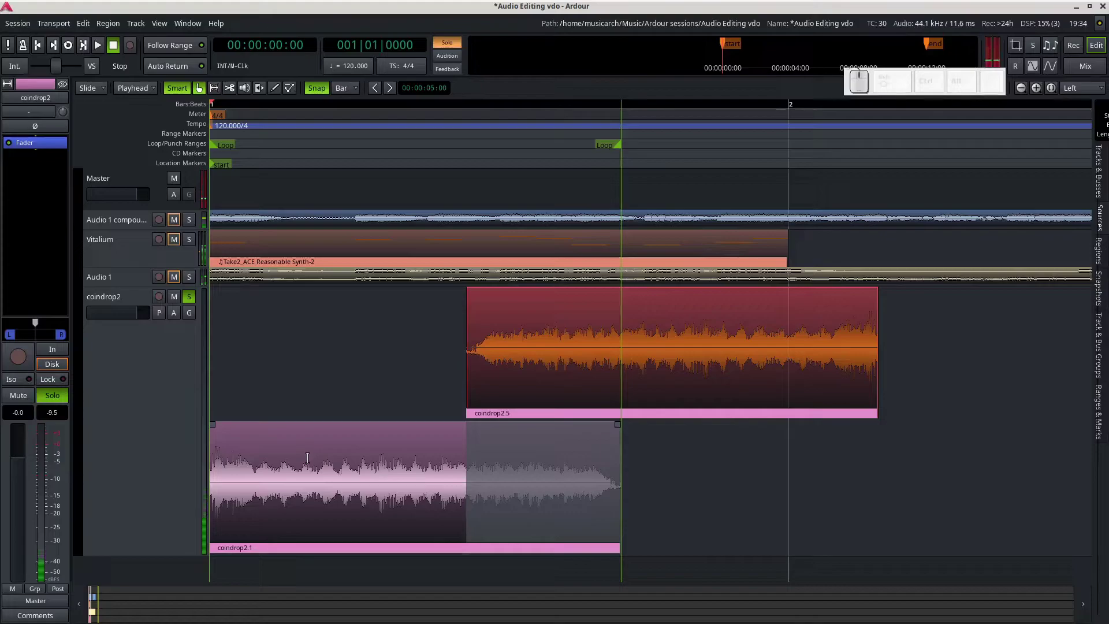
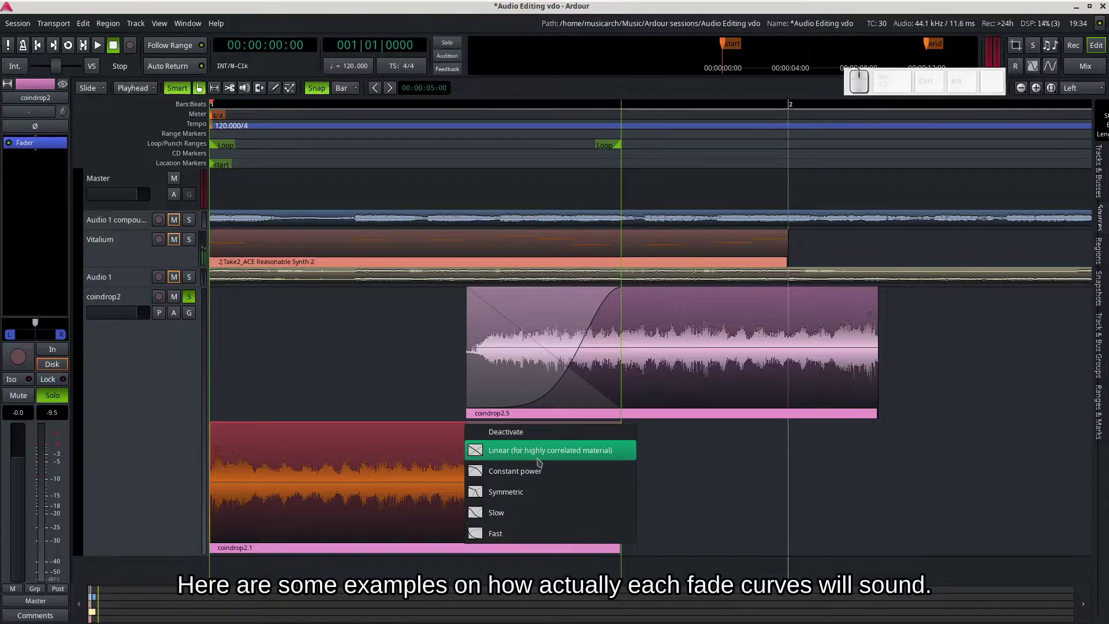
Make coindrop2.1's fade-out a linear ramp across the overlap and play the crossfade.
click(543, 461)
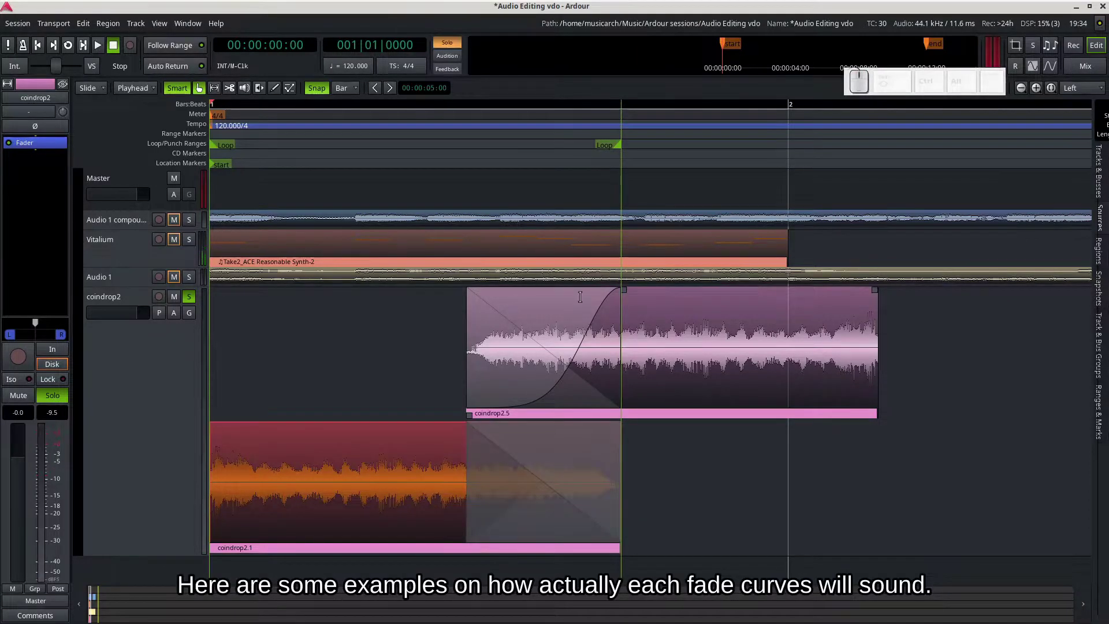
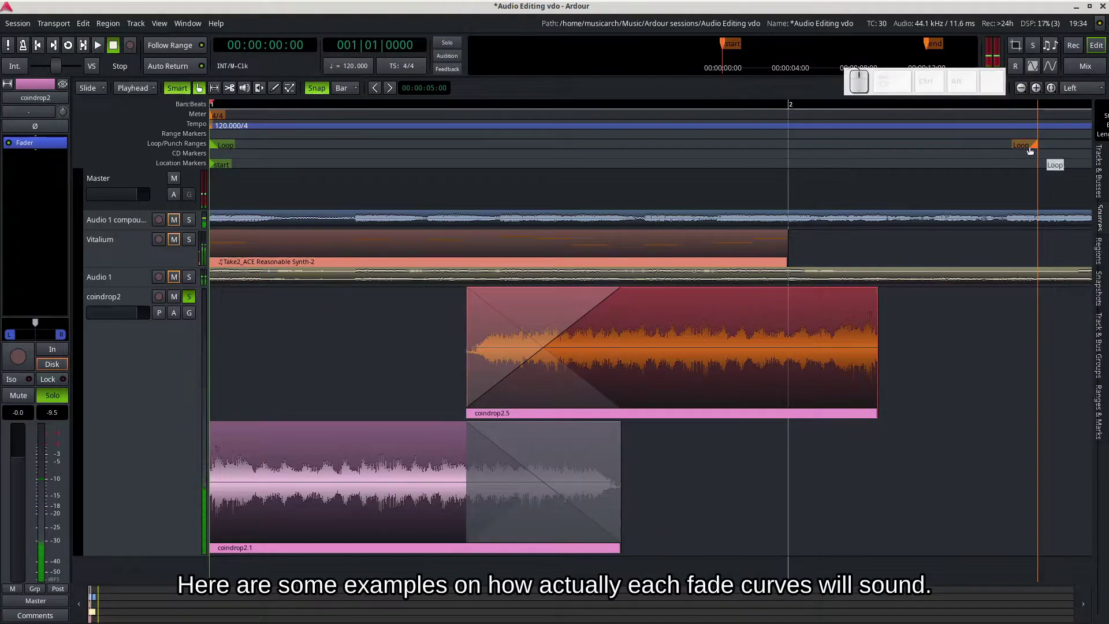
drag(1030, 146, 879, 166)
key(l)
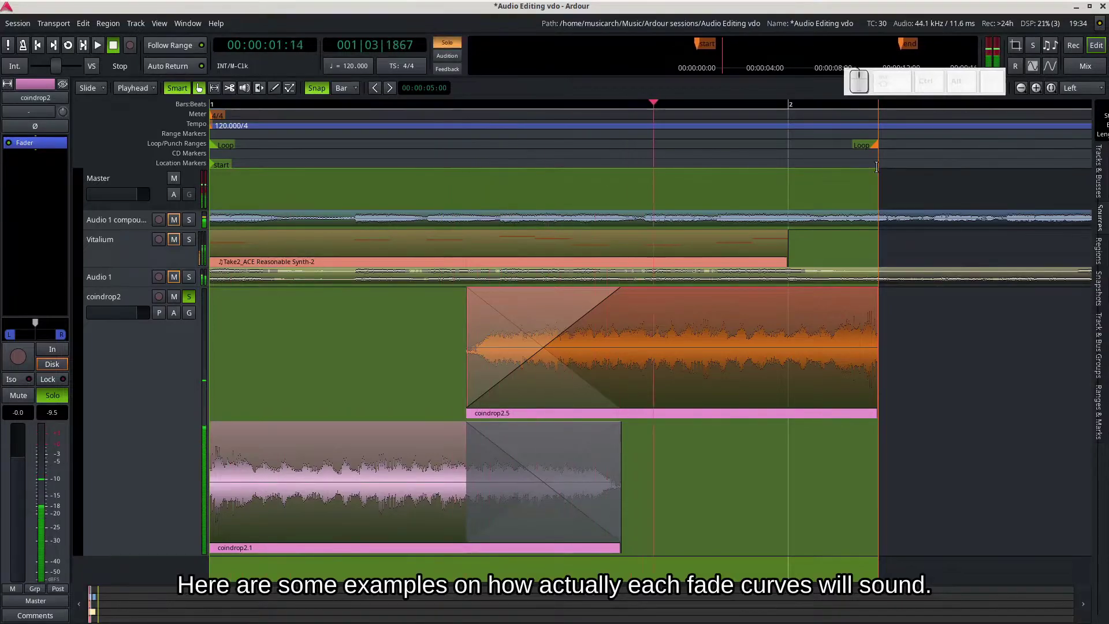
key(space)
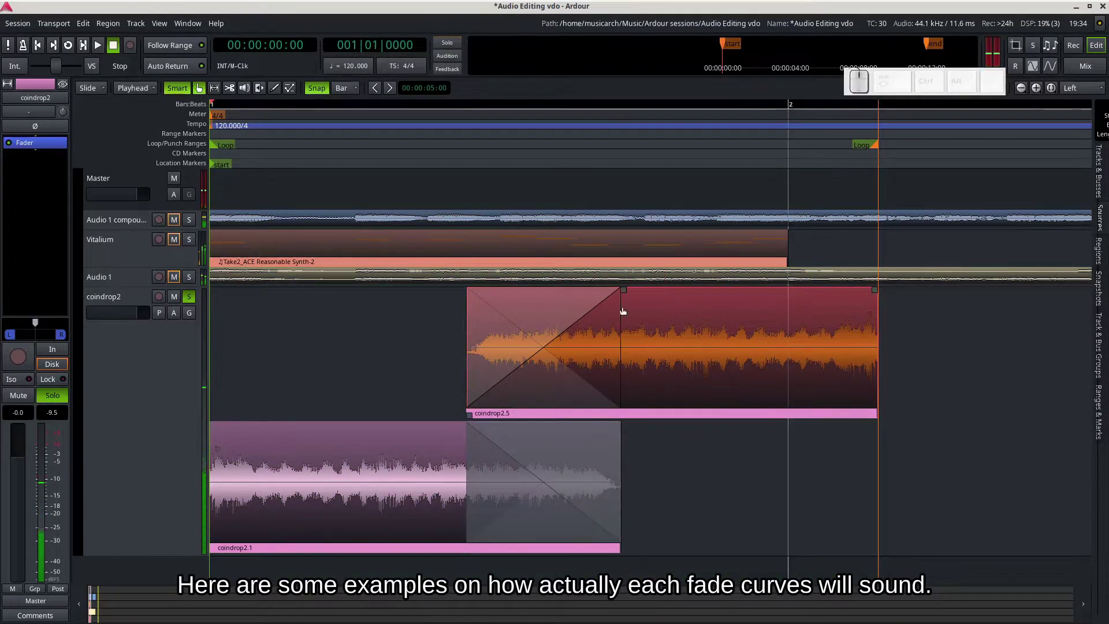
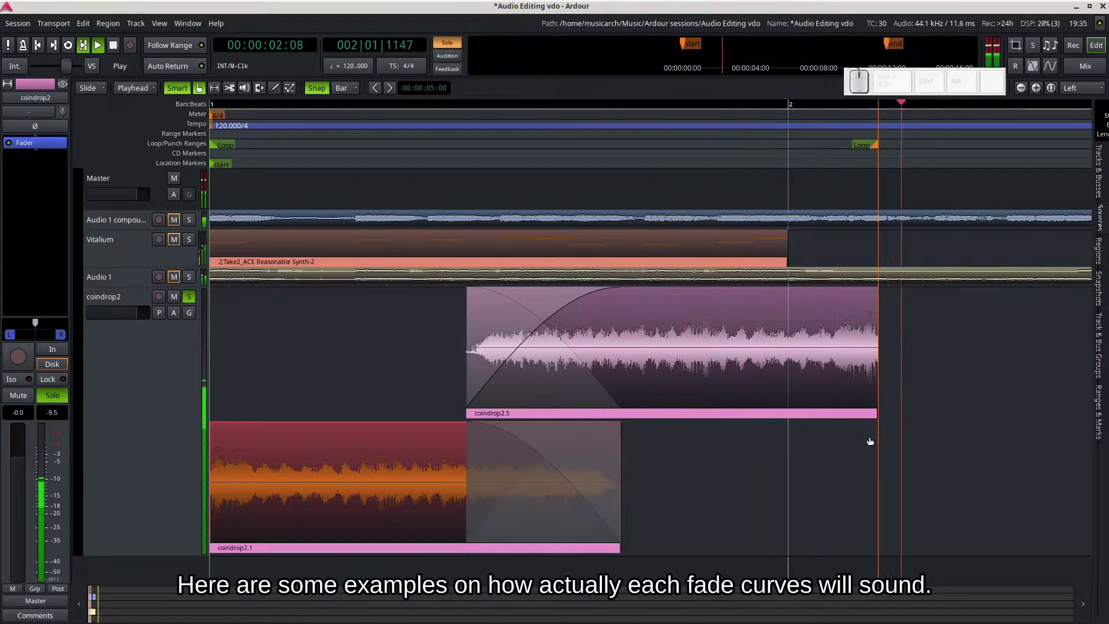
Audition the crossfade repeatedly while switching between Slow and Symmetric curve shapes.
key(space)
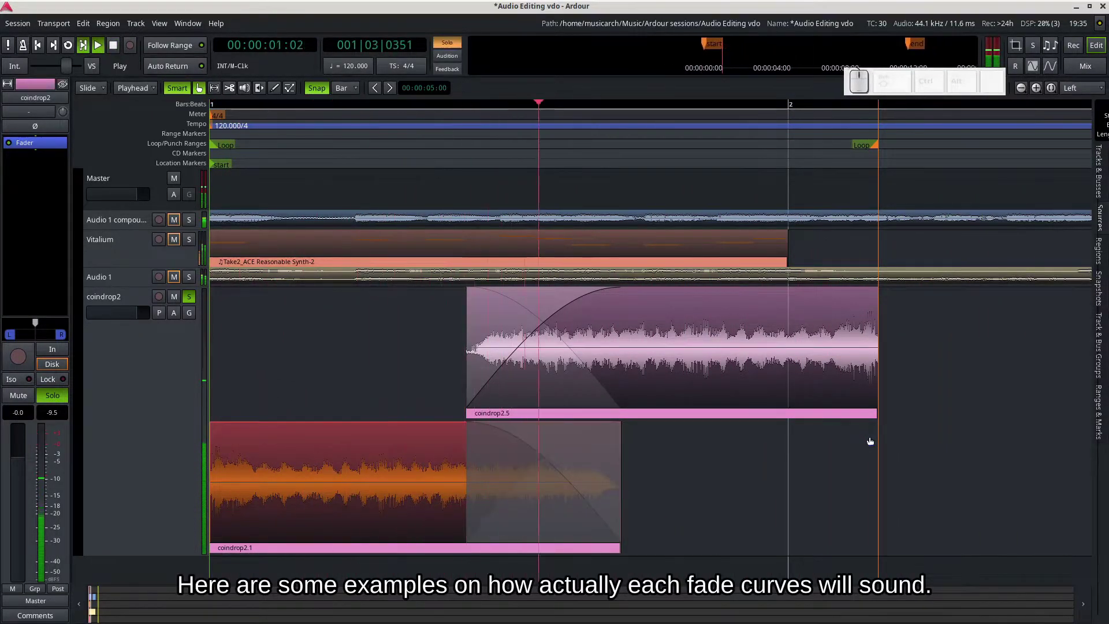
key(space)
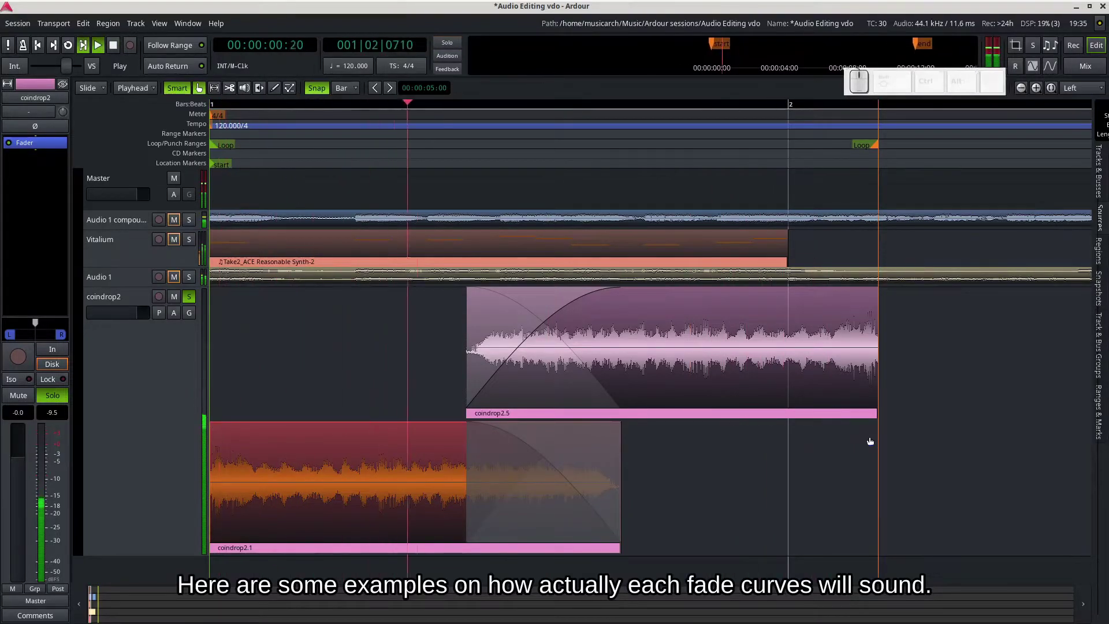
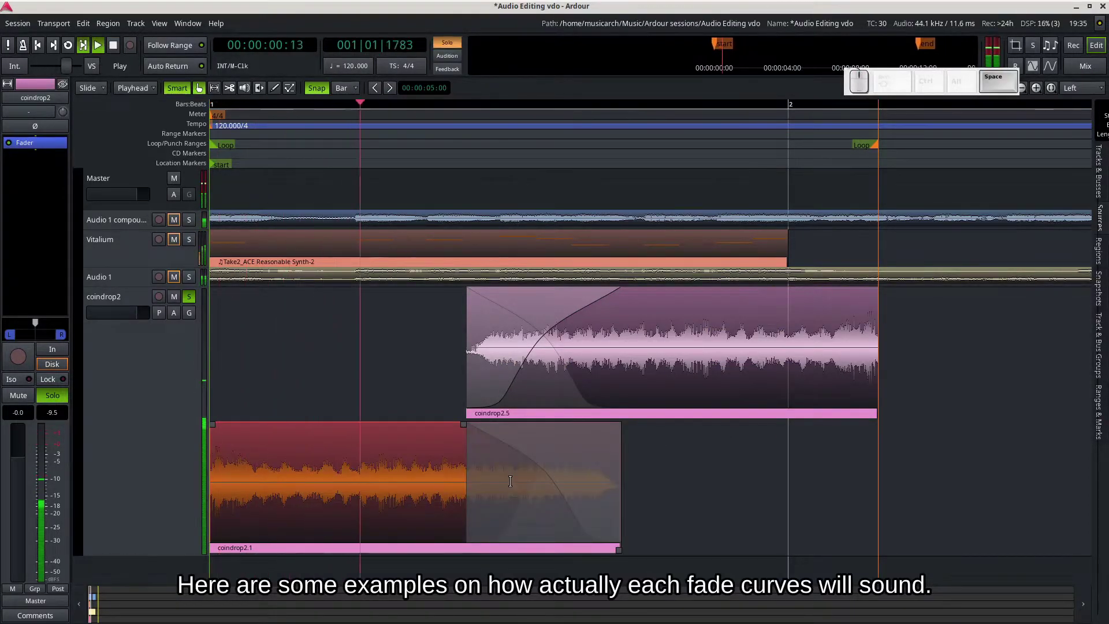
key(space)
key(space)
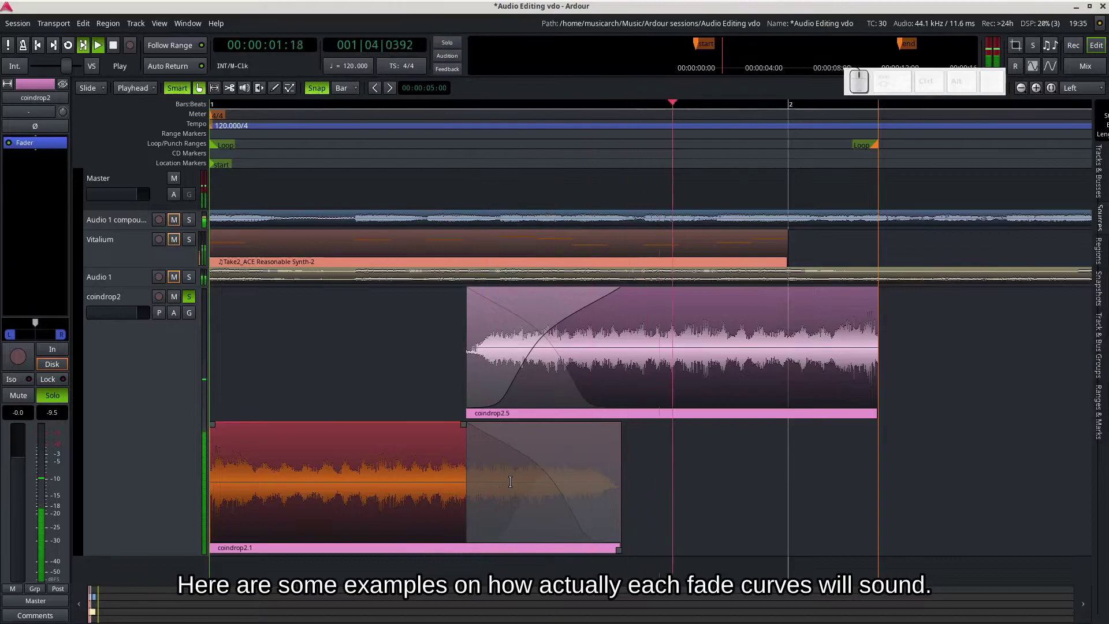
key(space)
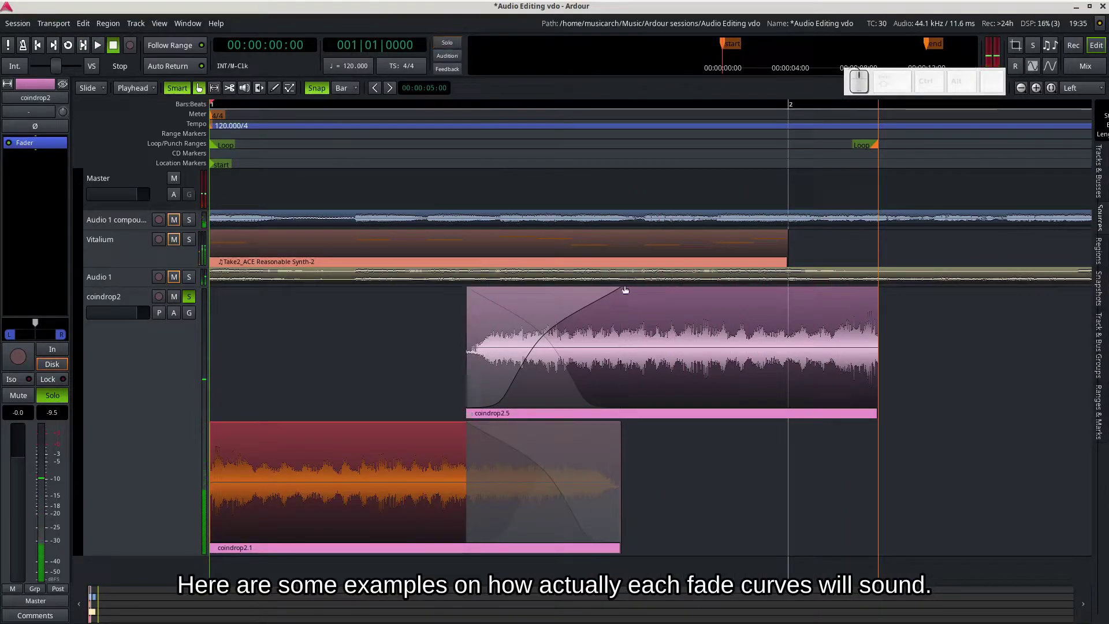
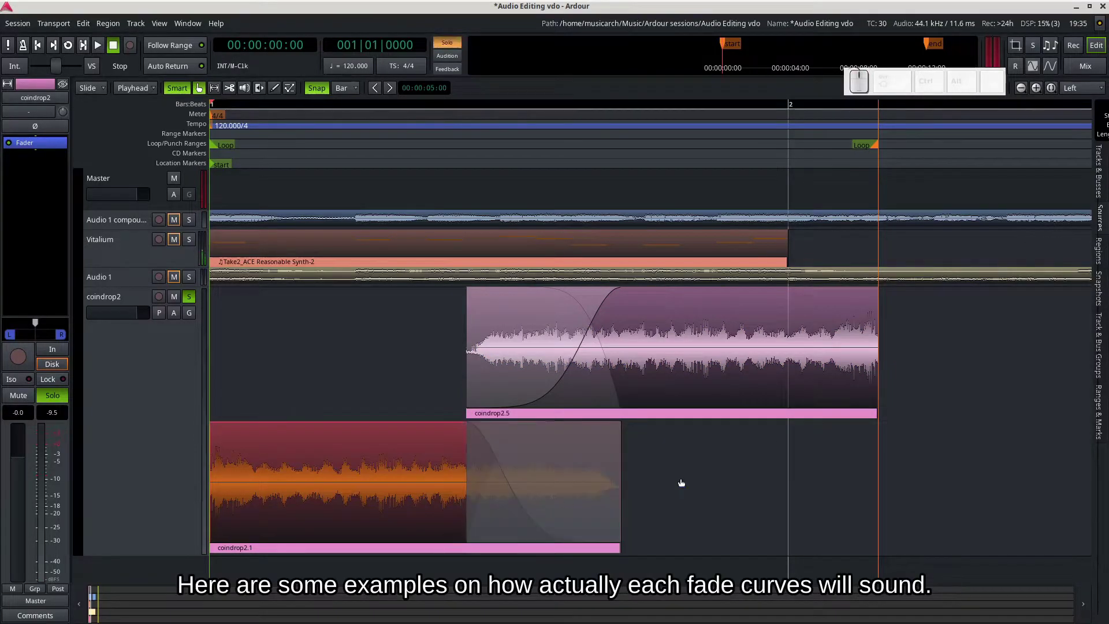
key(space)
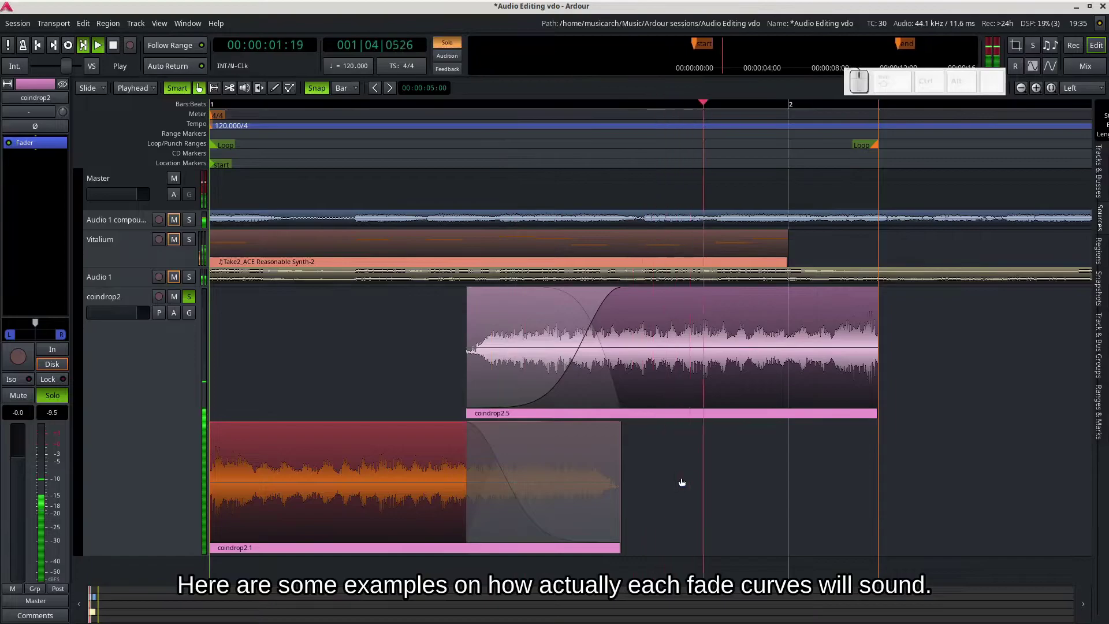
key(space)
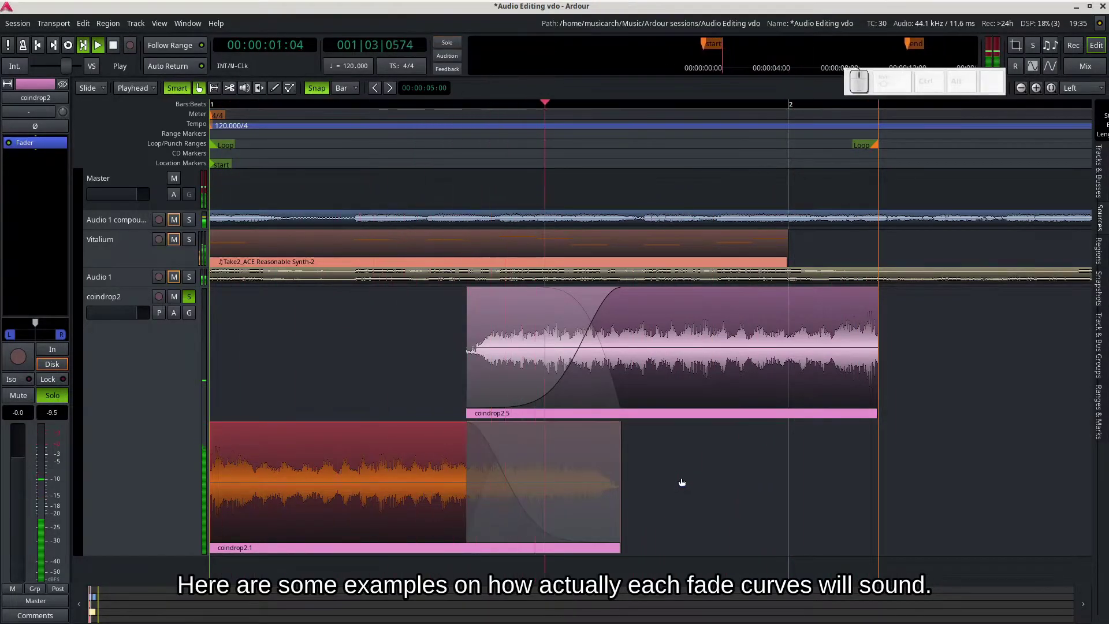
key(space)
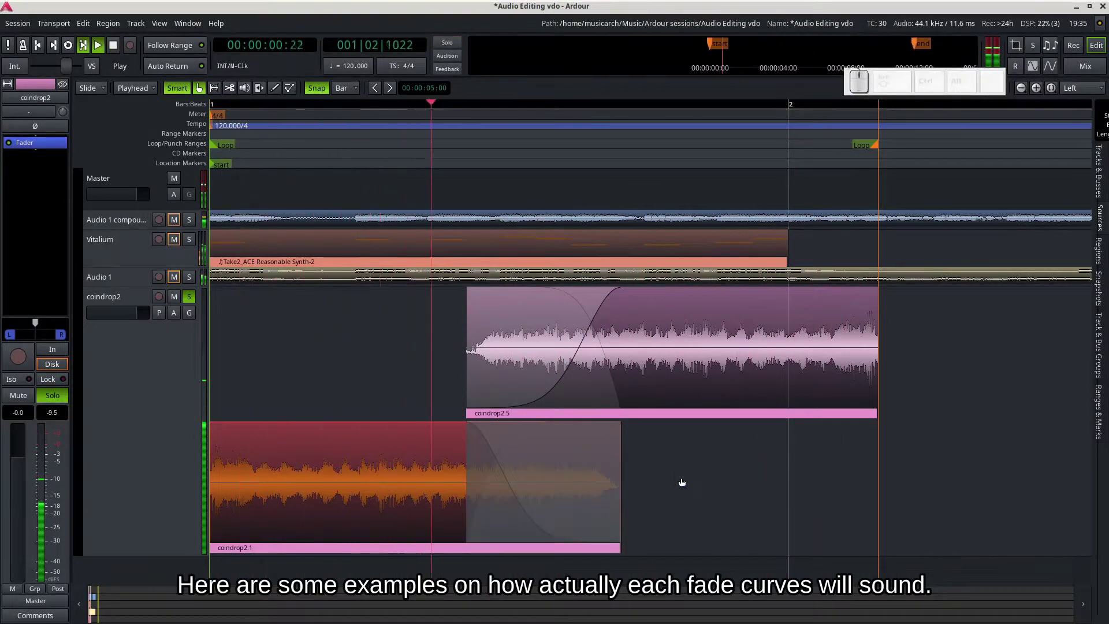
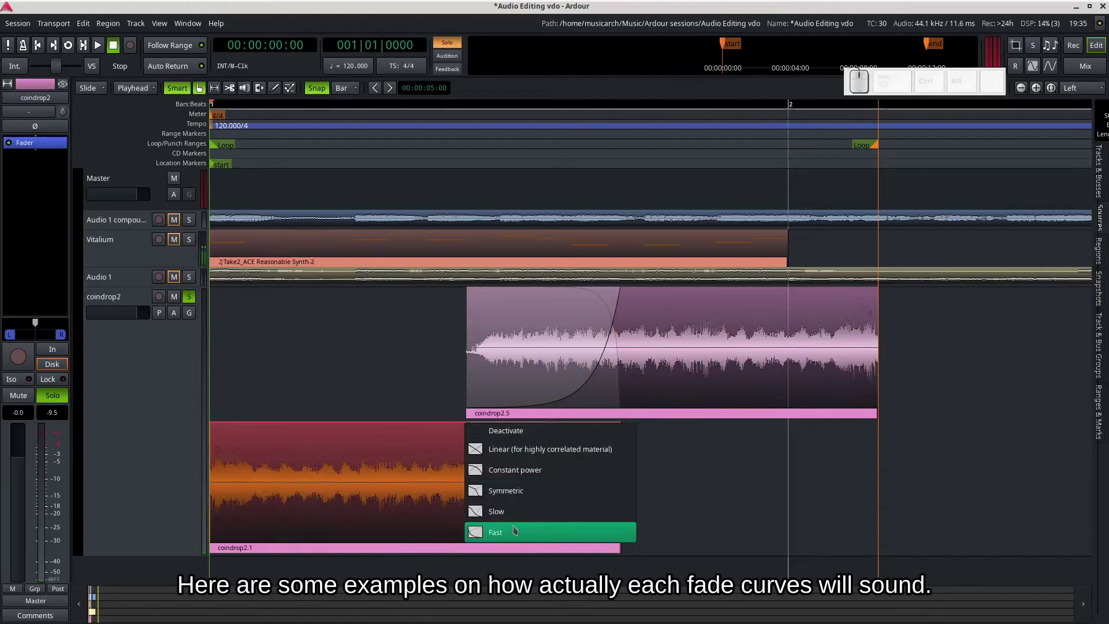
Apply the Fast curve to coindrop2.1's fade-out and audition the crossfade several times.
click(518, 528)
key(space)
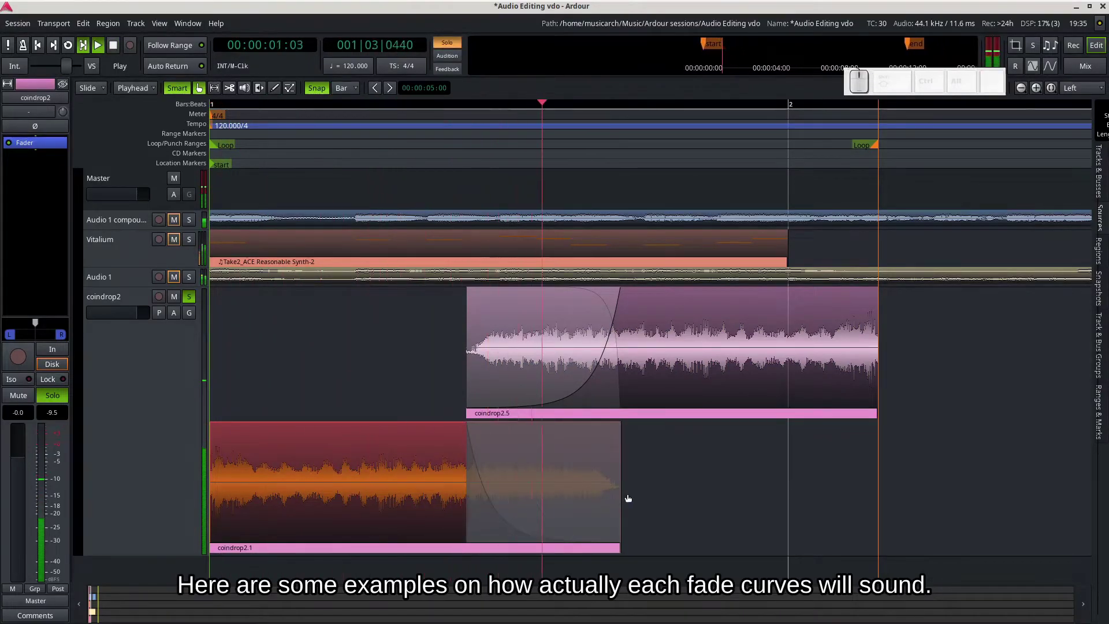
key(space)
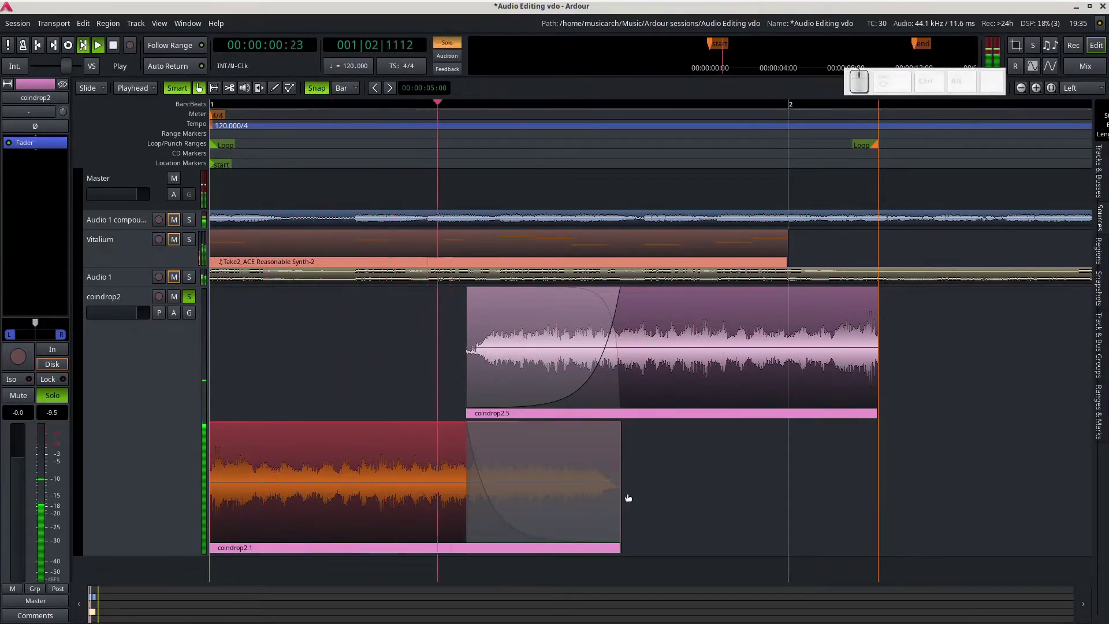
key(space)
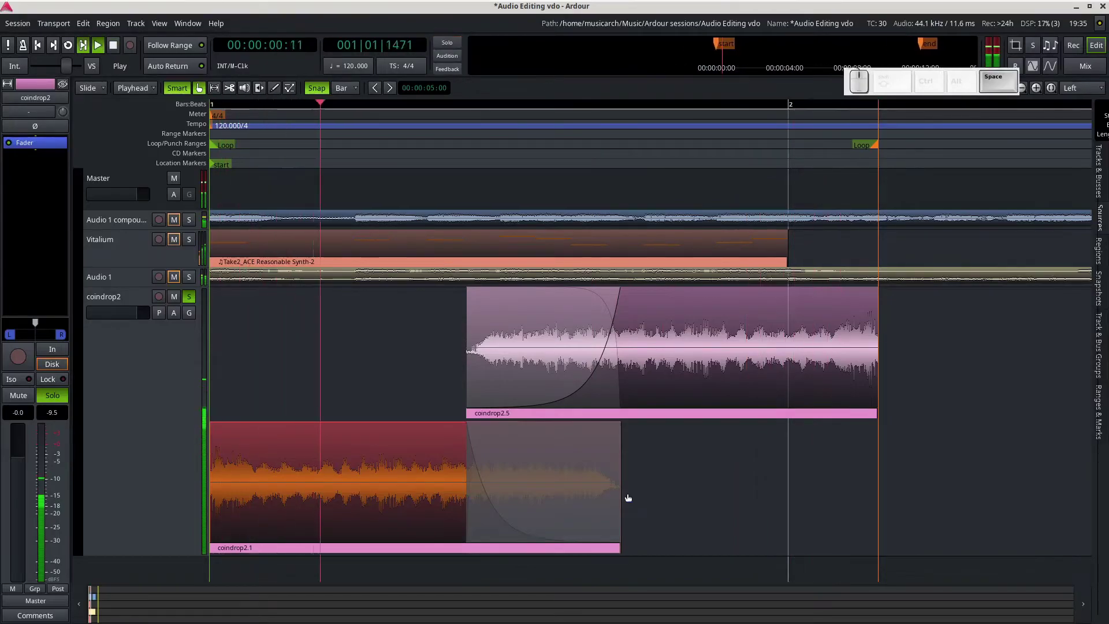
key(space)
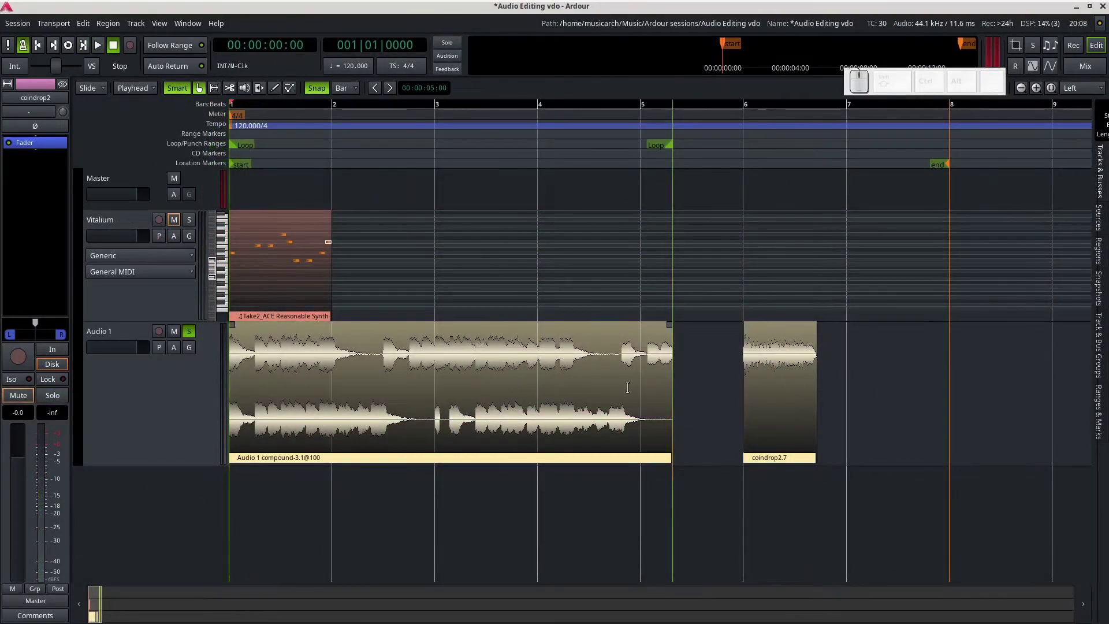
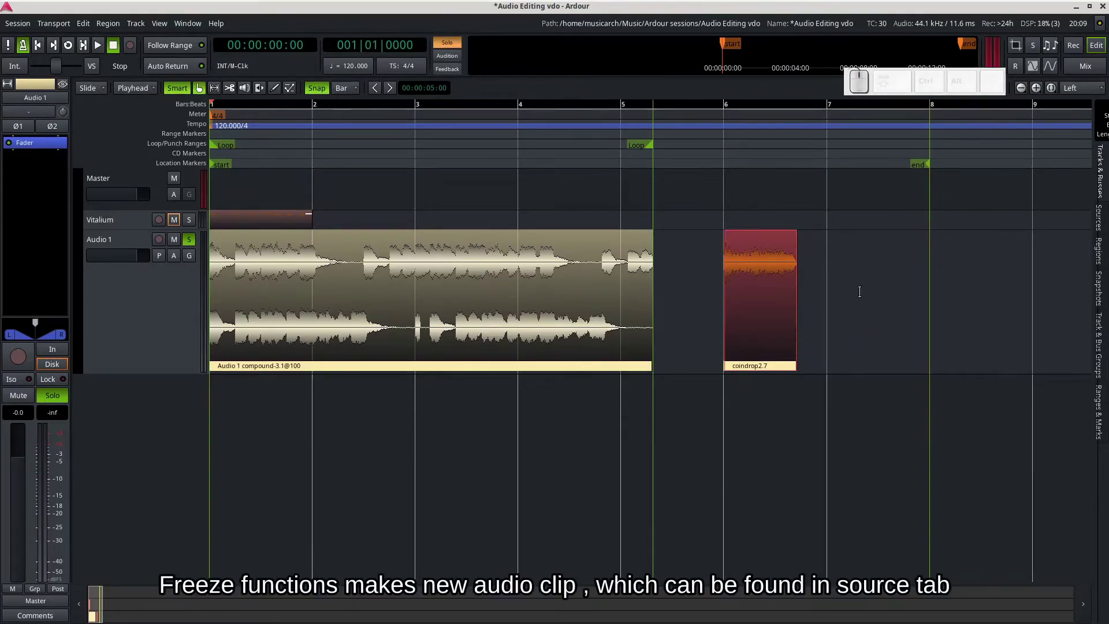
Freeze the Audio 1 track from its context menu.
right_click(871, 292)
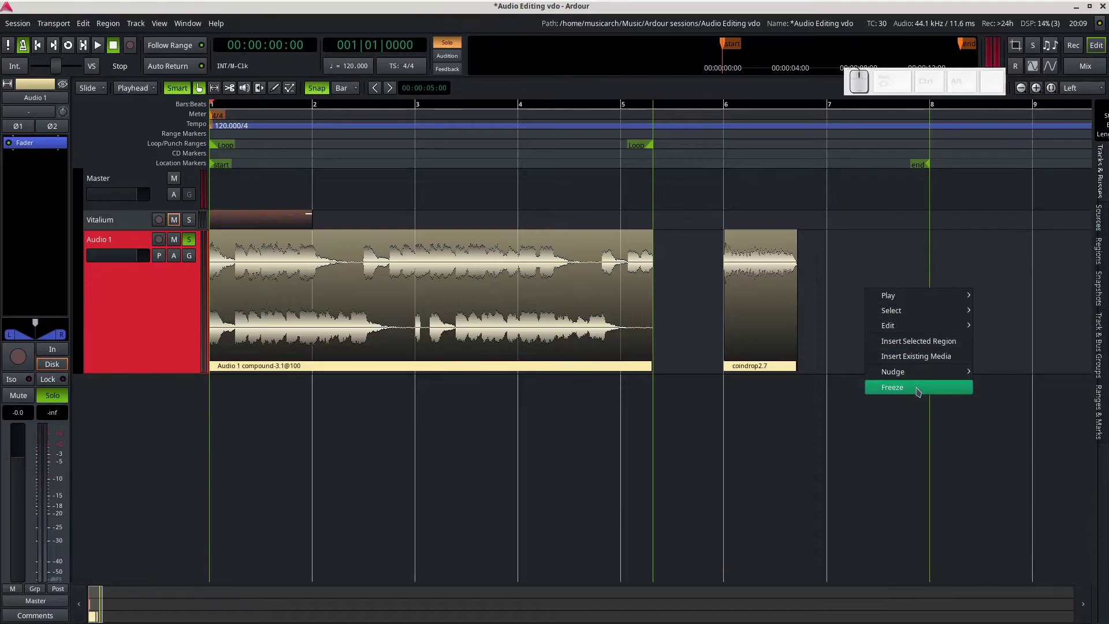
click(922, 390)
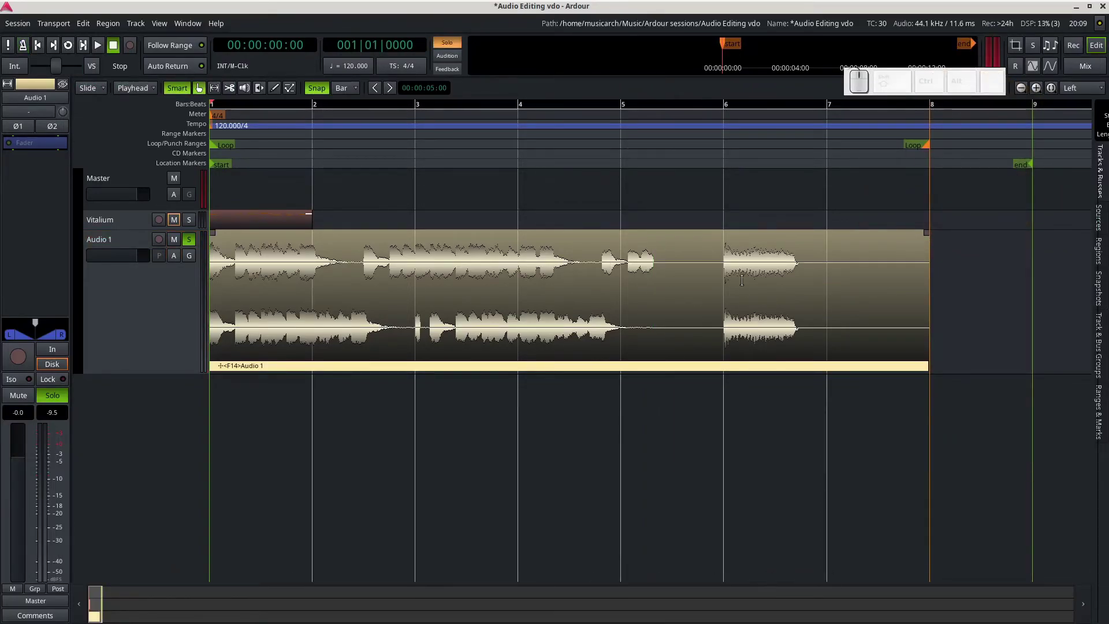
Copy the frozen Audio 1 region onto a new track below it.
click(545, 320)
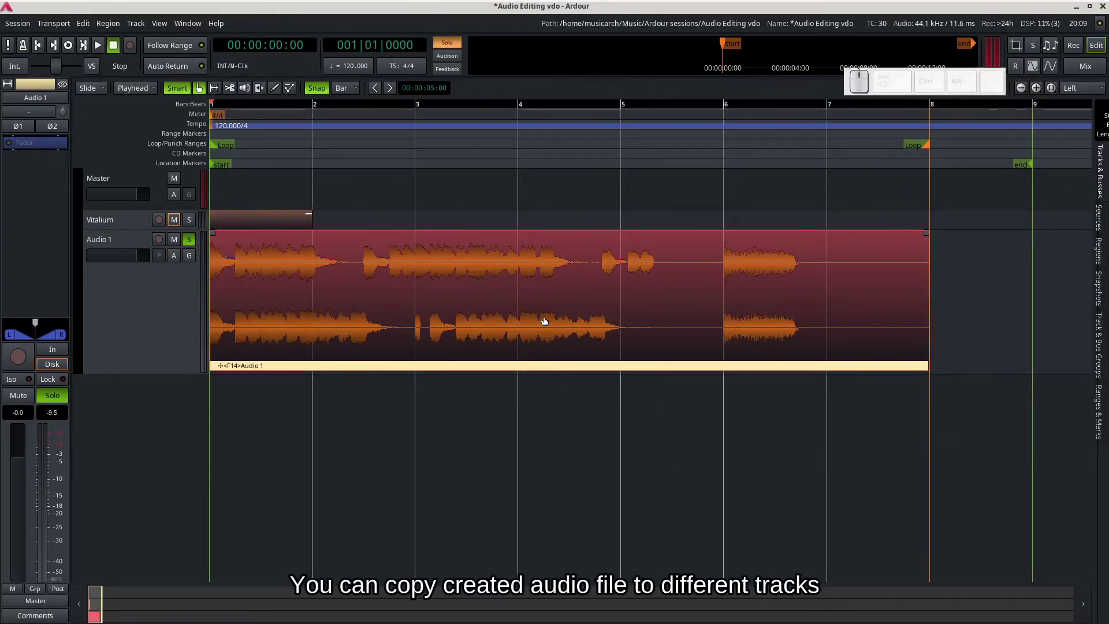
drag(545, 320, 540, 423)
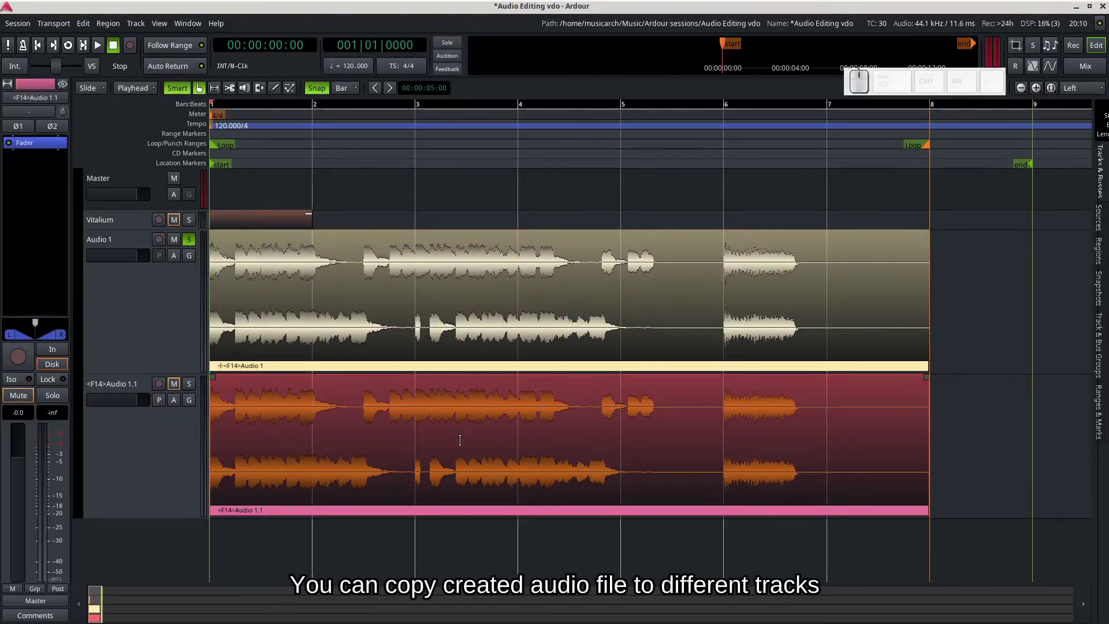
Unfreeze Audio 1 so its separate regions reappear.
click(995, 285)
right_click(960, 287)
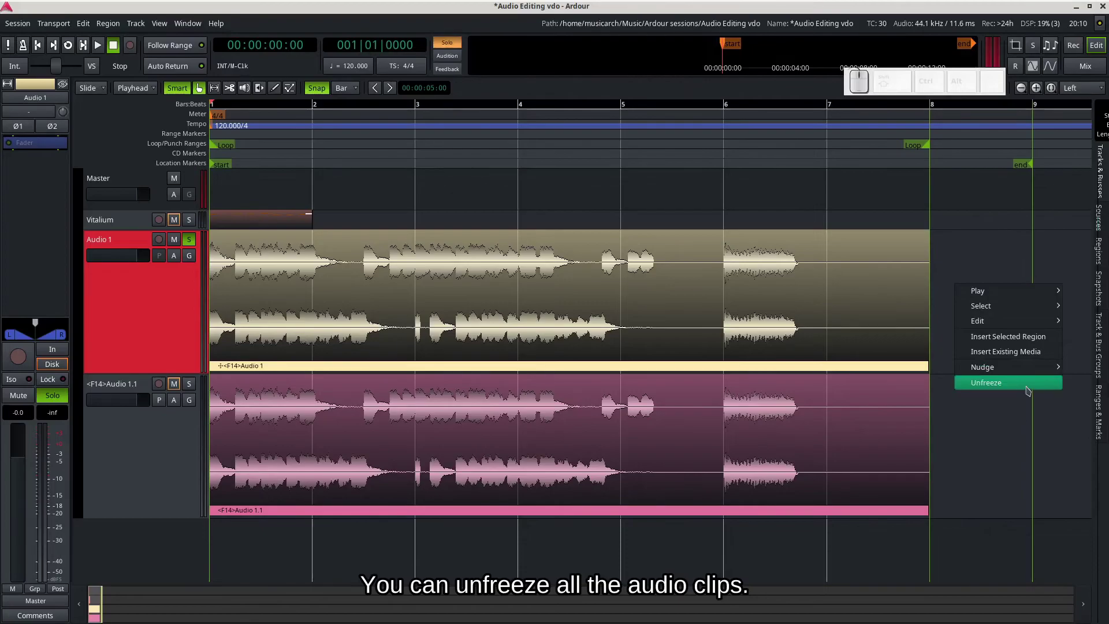
click(1031, 388)
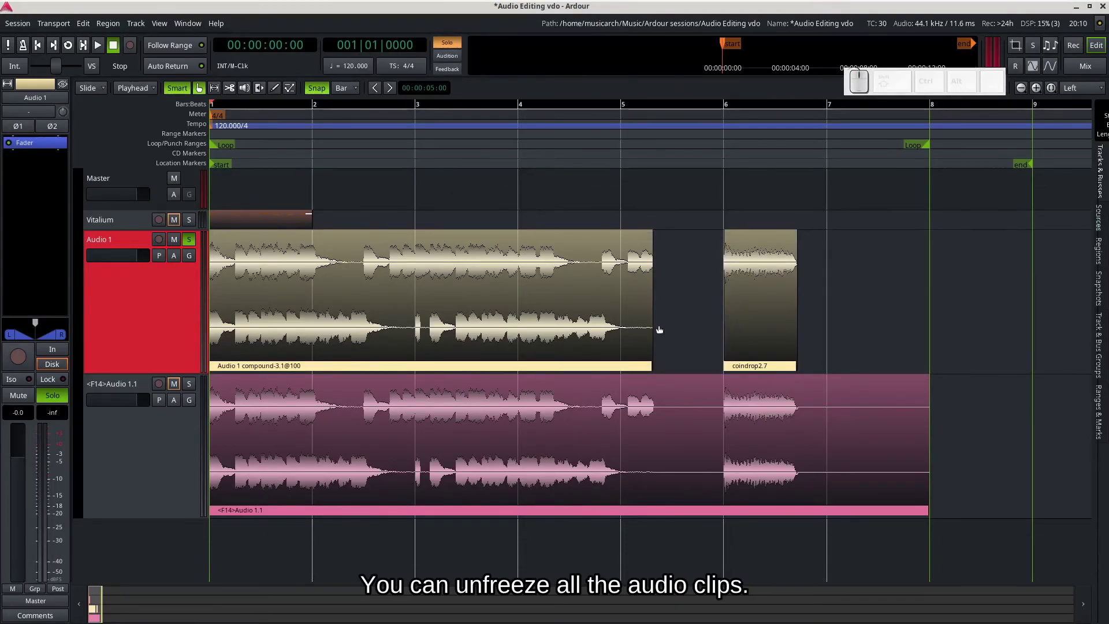